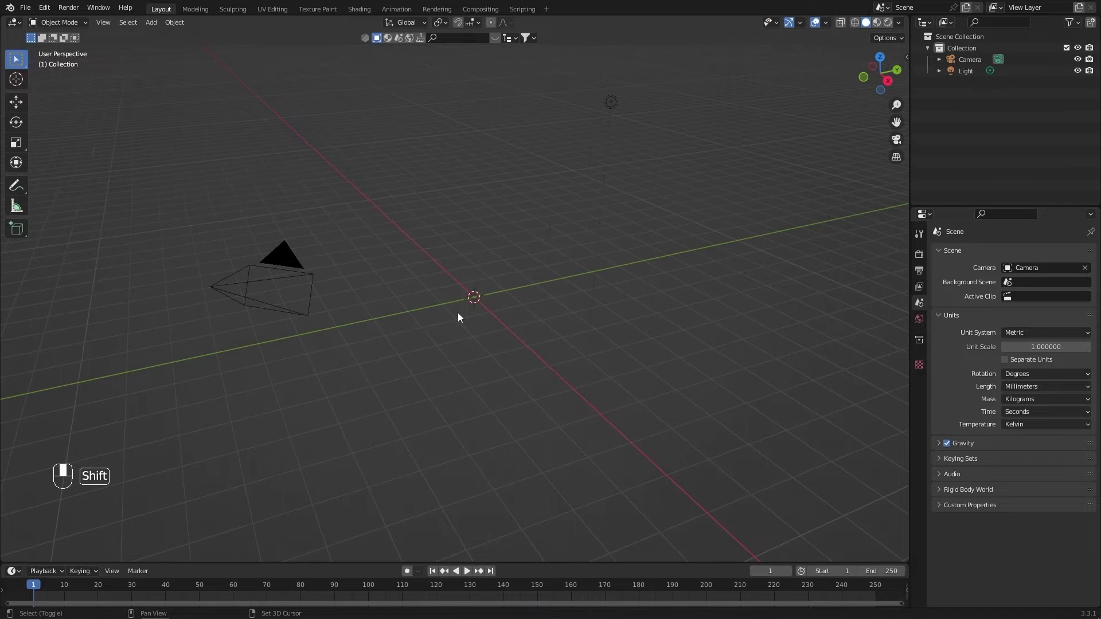
Step: Bring up the Add menu to import bina1 as an image plane
{"action": "key", "text": "shift+a"}
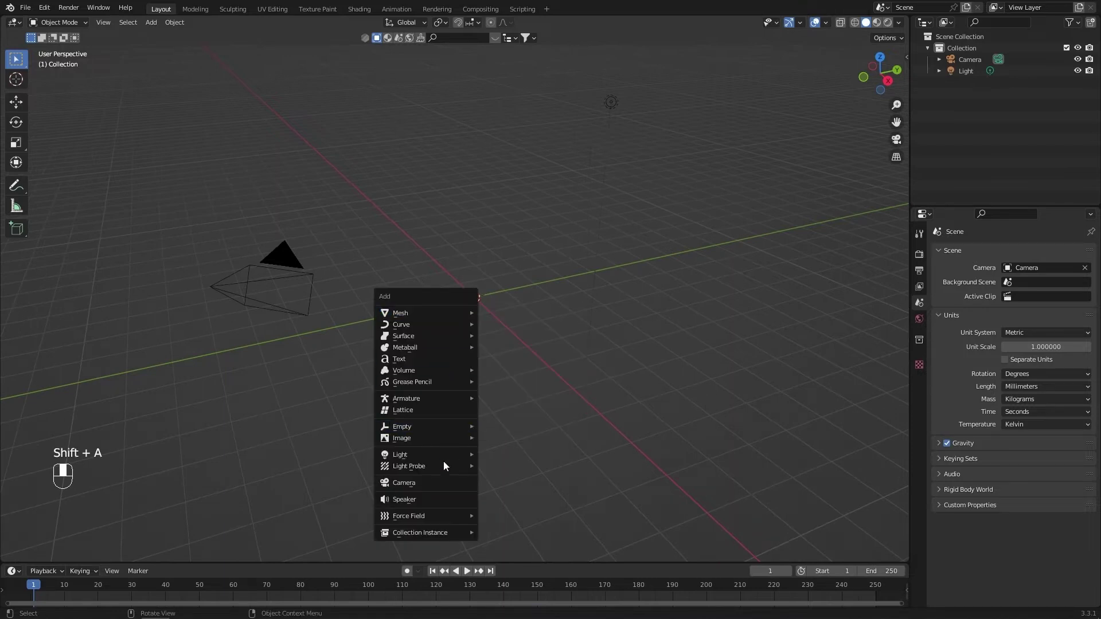
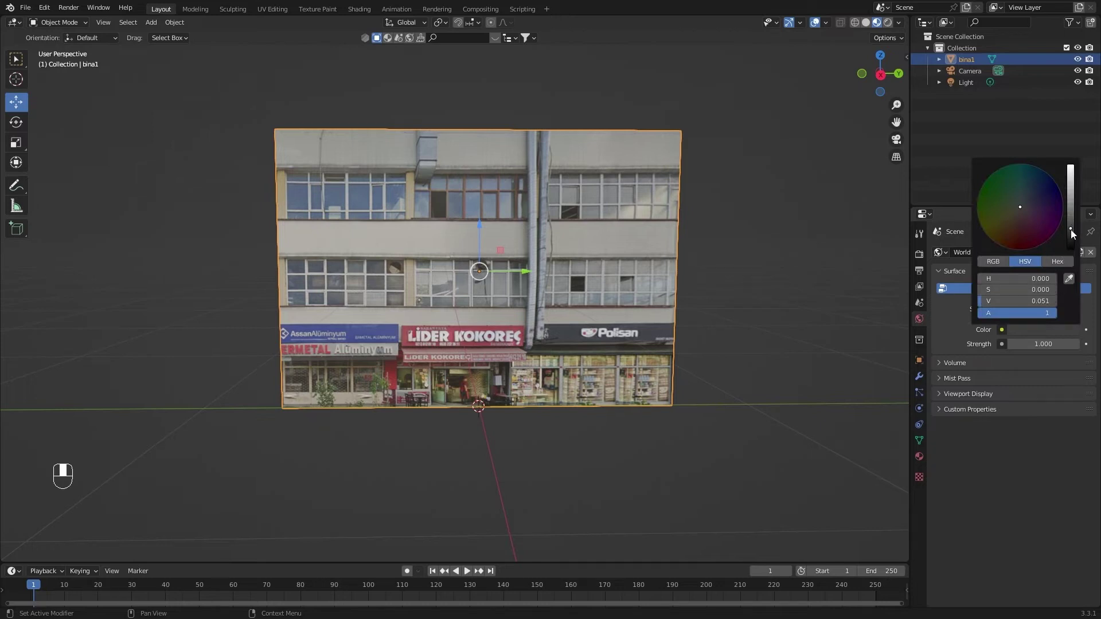
Step: Darken the world background colour to about 0.05 and delete the Light object
{"action": "left_click", "coordinate": [778, 330]}
{"action": "middle_click", "coordinate": [778, 330]}
{"action": "left_click_drag", "start_coordinate": [905, 33], "coordinate": [755, 278]}
{"action": "left_click_drag", "start_coordinate": [755, 277], "coordinate": [1037, 337]}
{"action": "key", "text": "Delete"}
Step: Reframe the night scene and start another Images as Planes import
{"action": "right_click", "coordinate": [1037, 337]}
{"action": "left_click_drag", "start_coordinate": [1073, 246], "coordinate": [792, 354]}
{"action": "left_click", "coordinate": [791, 353]}
{"action": "left_click_drag", "start_coordinate": [774, 358], "coordinate": [632, 304]}
{"action": "key", "text": "shift+a"}
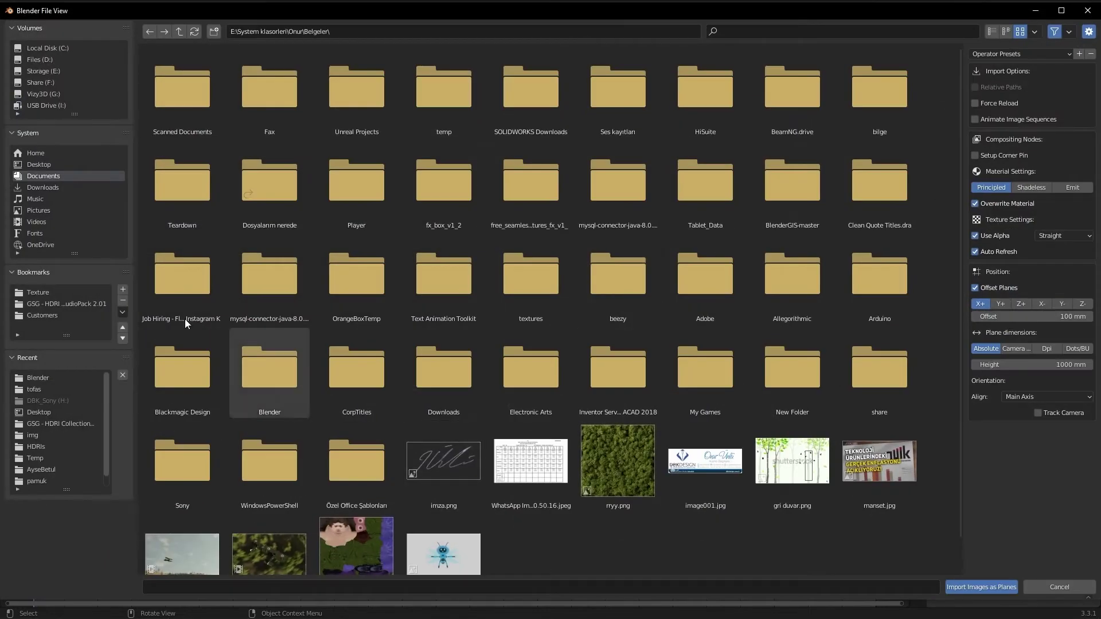
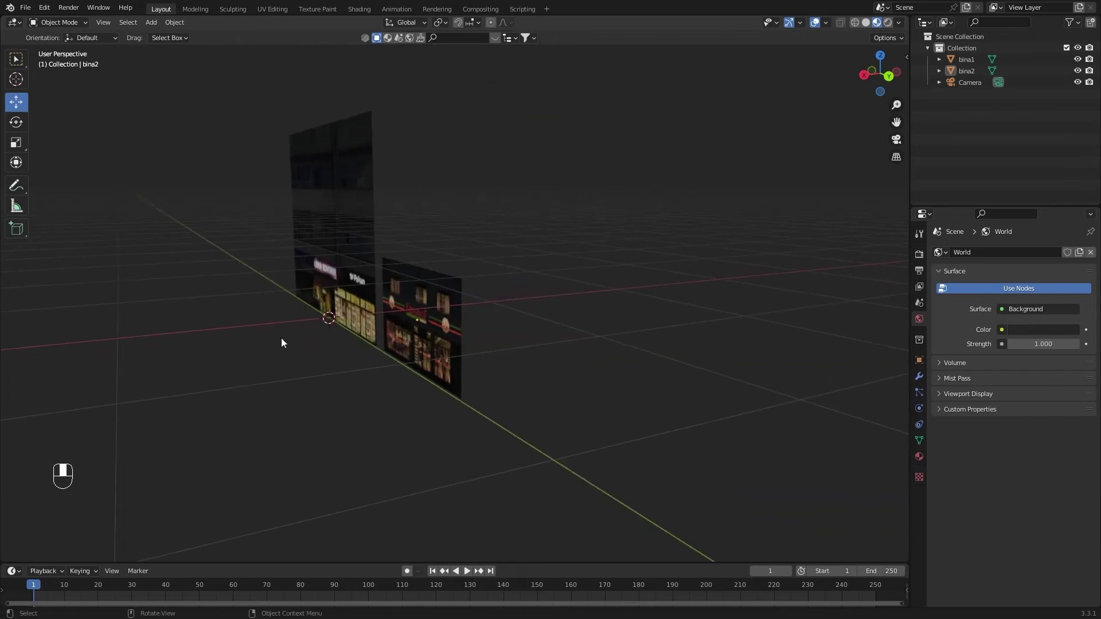
Step: Position the bina2 shopfront plane beside bina1 and start importing the next photo
{"action": "left_click_drag", "start_coordinate": [496, 341], "coordinate": [450, 337]}
{"action": "left_click", "coordinate": [450, 338]}
{"action": "left_click_drag", "start_coordinate": [450, 338], "coordinate": [530, 360]}
{"action": "key", "text": "shift+a"}
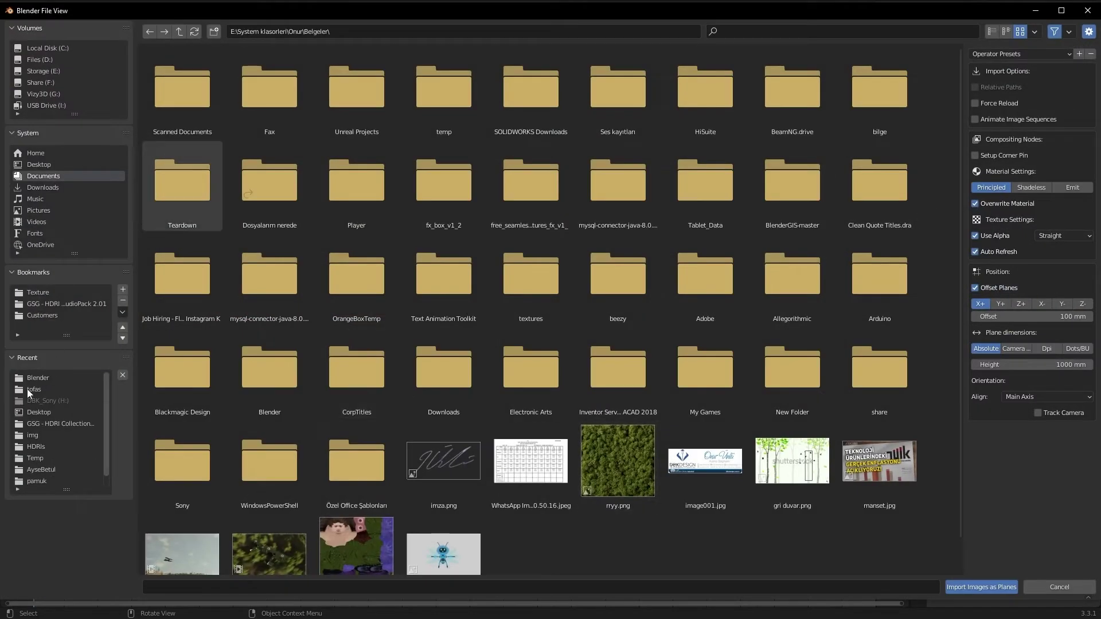
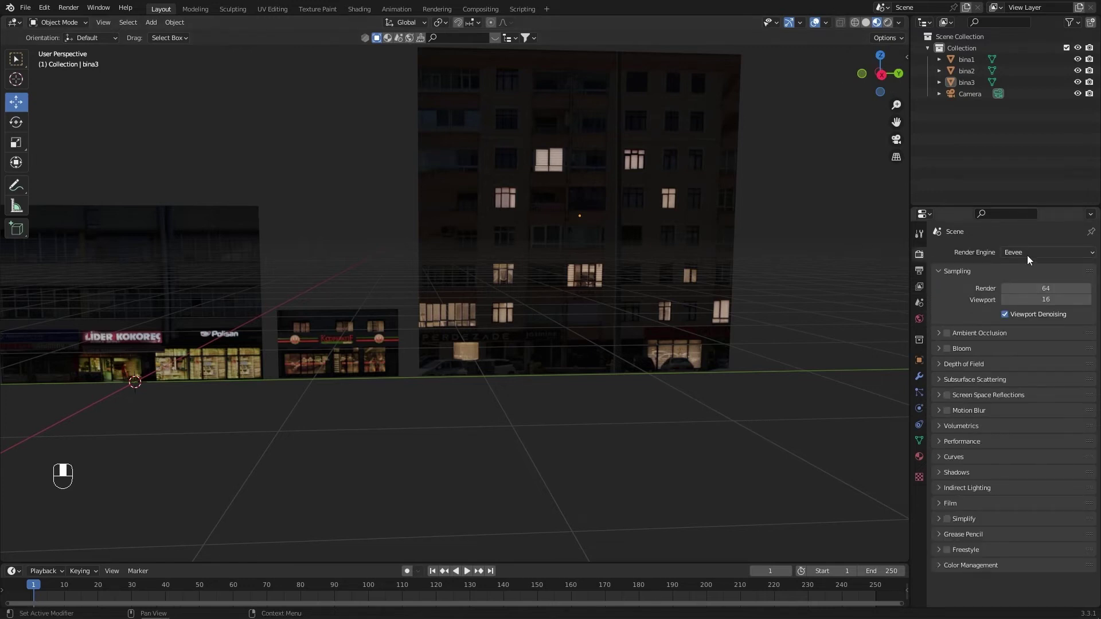
Step: Enable Bloom in the Eevee render settings and move in to check the glowing windows
{"action": "left_click", "coordinate": [950, 355]}
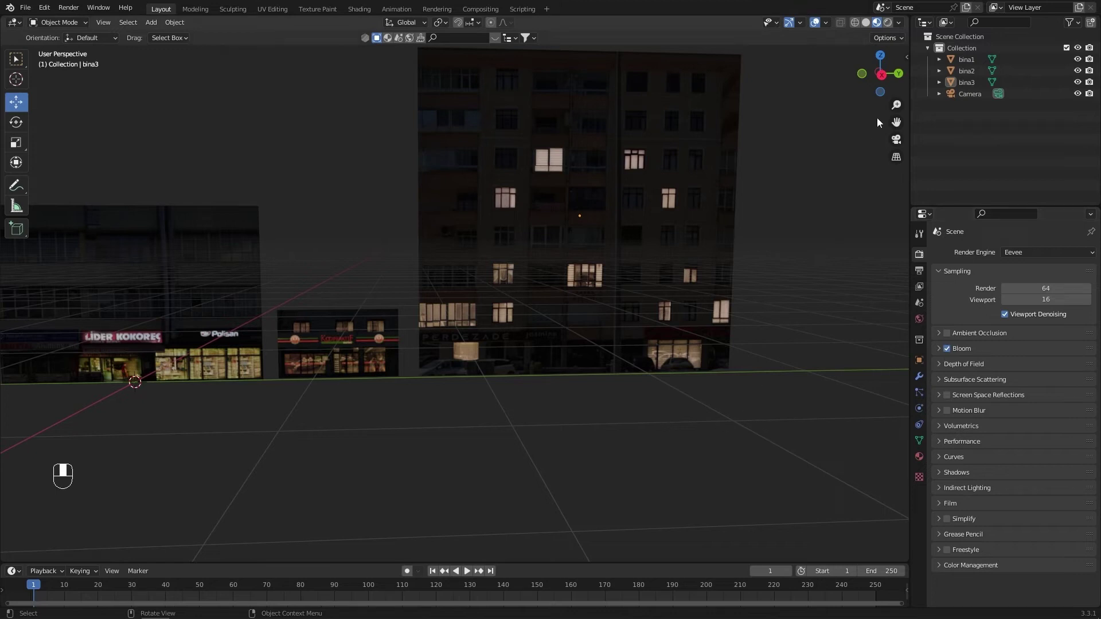
{"action": "left_click", "coordinate": [892, 27]}
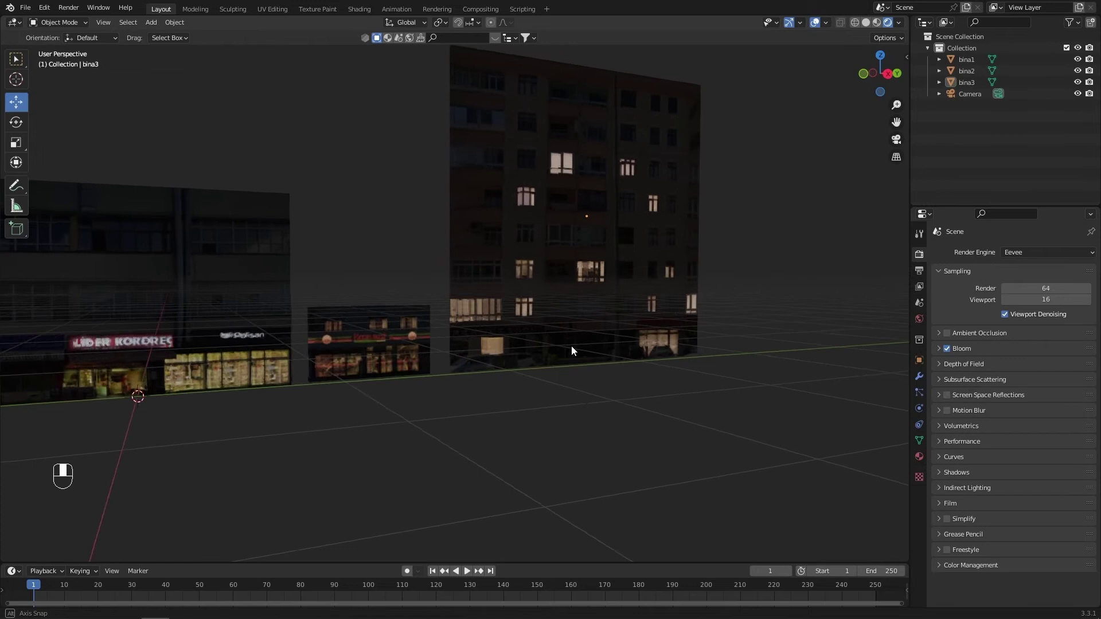
{"action": "left_click_drag", "start_coordinate": [576, 355], "coordinate": [623, 310]}
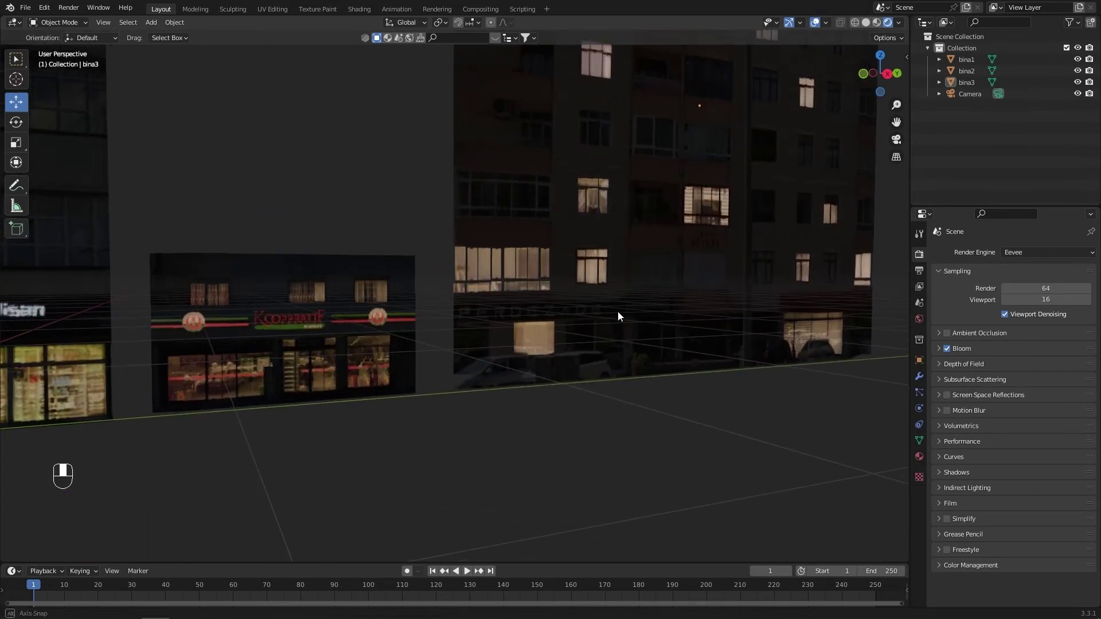
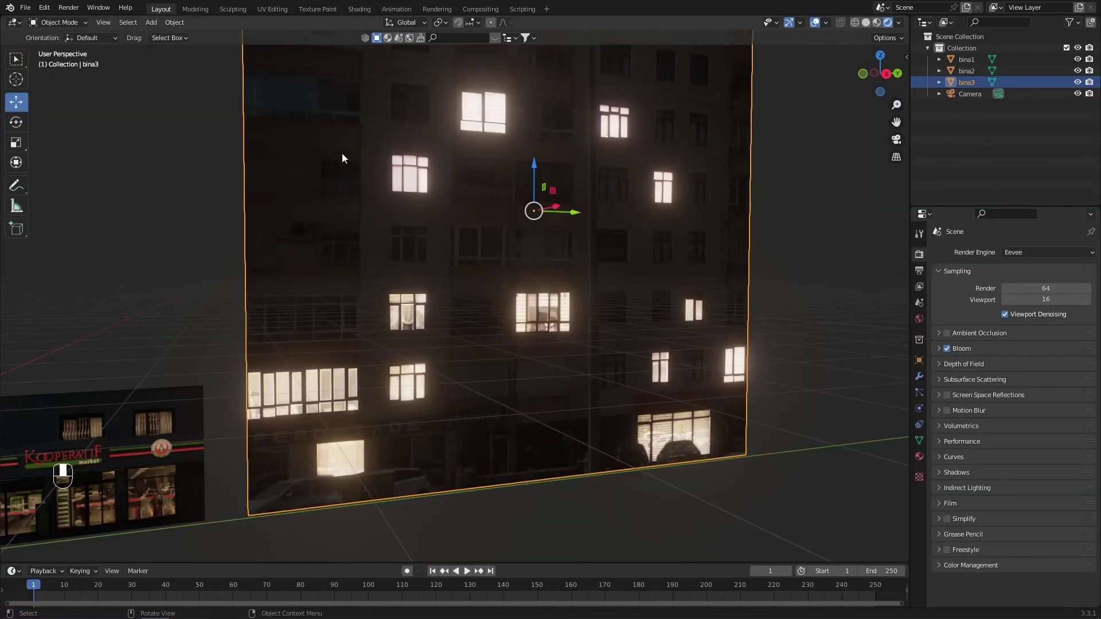
Step: Inspect the shopfront and street, then select bina3 to duplicate it as bina3.001
{"action": "left_click_drag", "start_coordinate": [156, 450], "coordinate": [489, 296]}
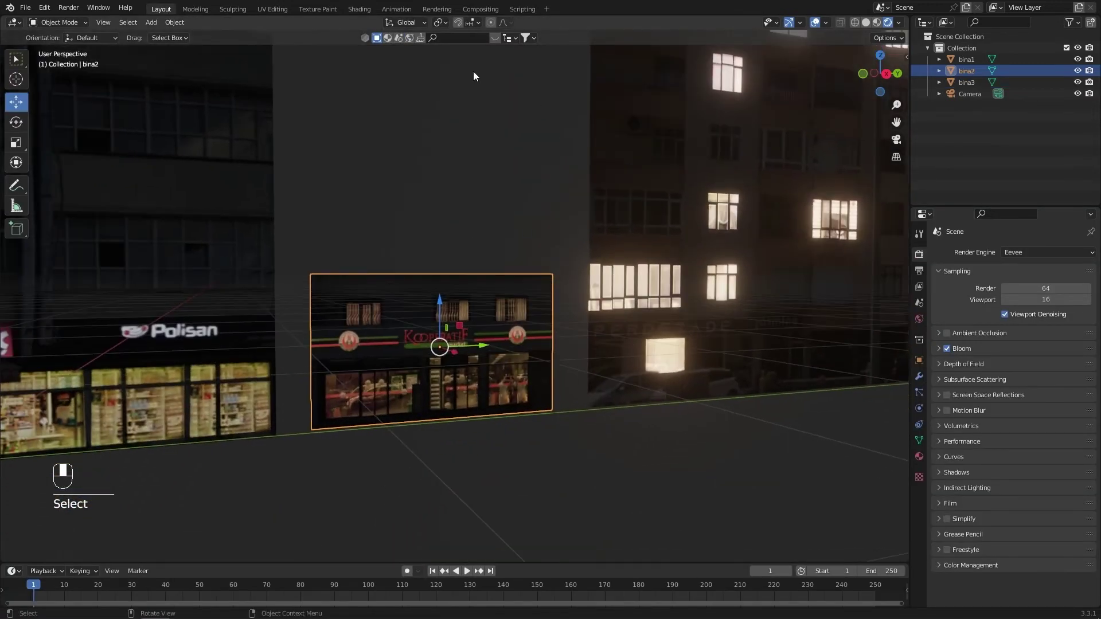
{"action": "left_click_drag", "start_coordinate": [460, 371], "coordinate": [604, 381]}
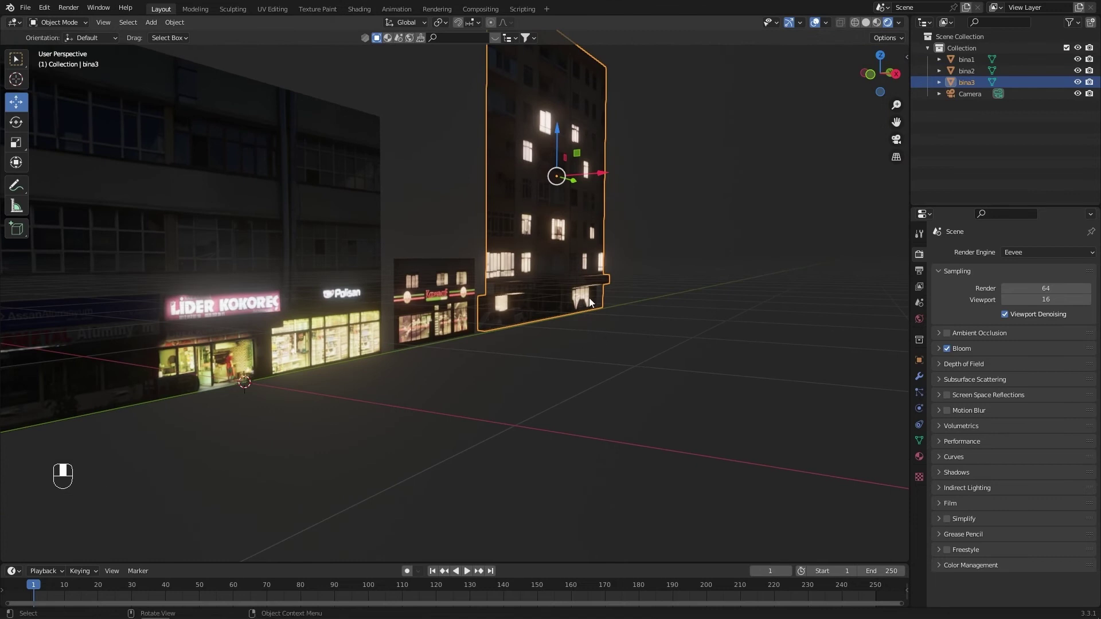
{"action": "left_click", "coordinate": [641, 311]}
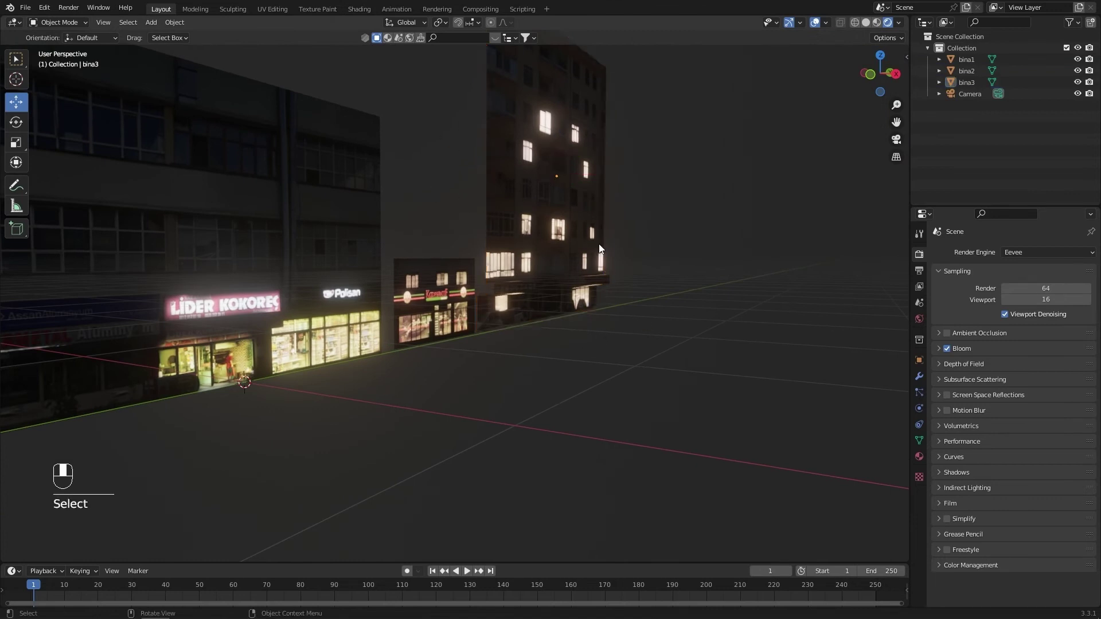
{"action": "key", "text": "Tab"}
Step: Duplicate the block along X, rotate it 90°, place it left of the original and join both with Ctrl+J
{"action": "key", "text": "shift+d"}
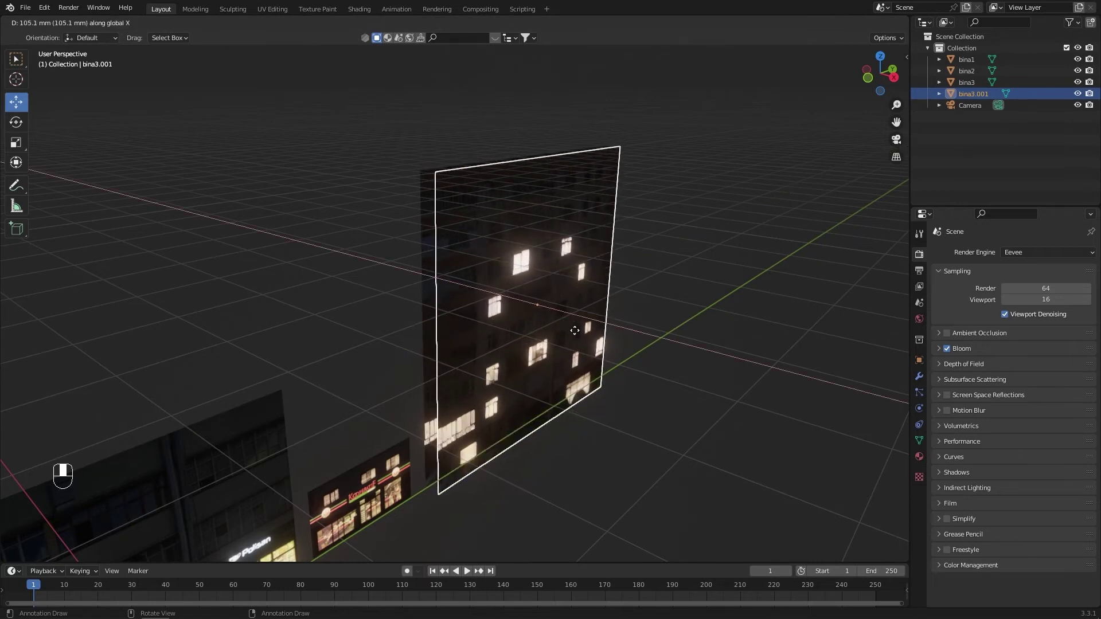
{"action": "key", "text": "r"}
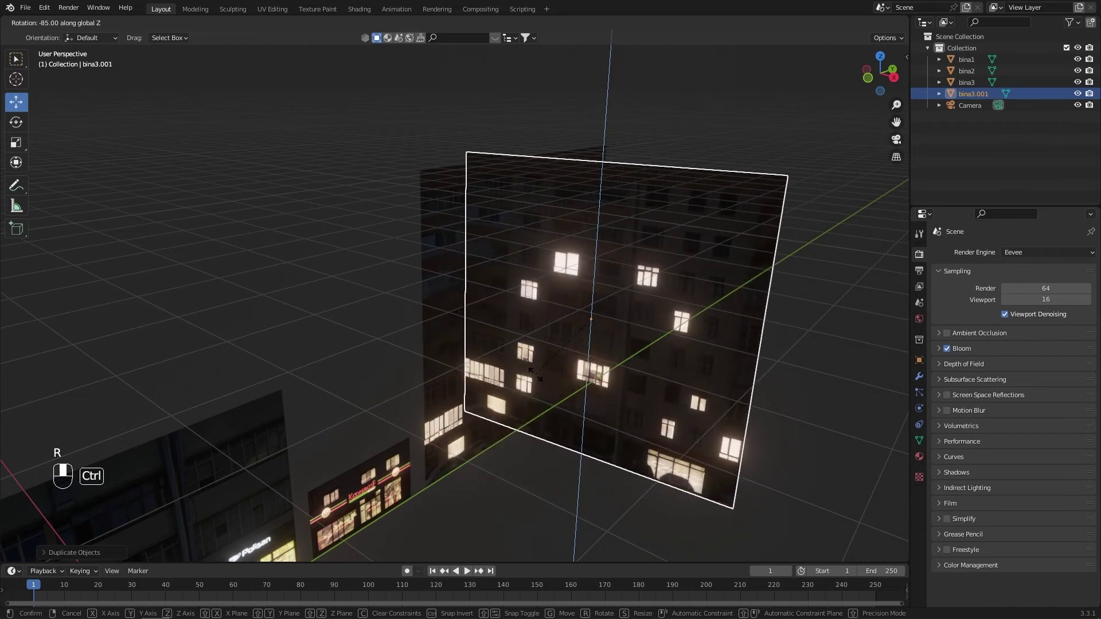
{"action": "left_click_drag", "start_coordinate": [634, 337], "coordinate": [514, 311]}
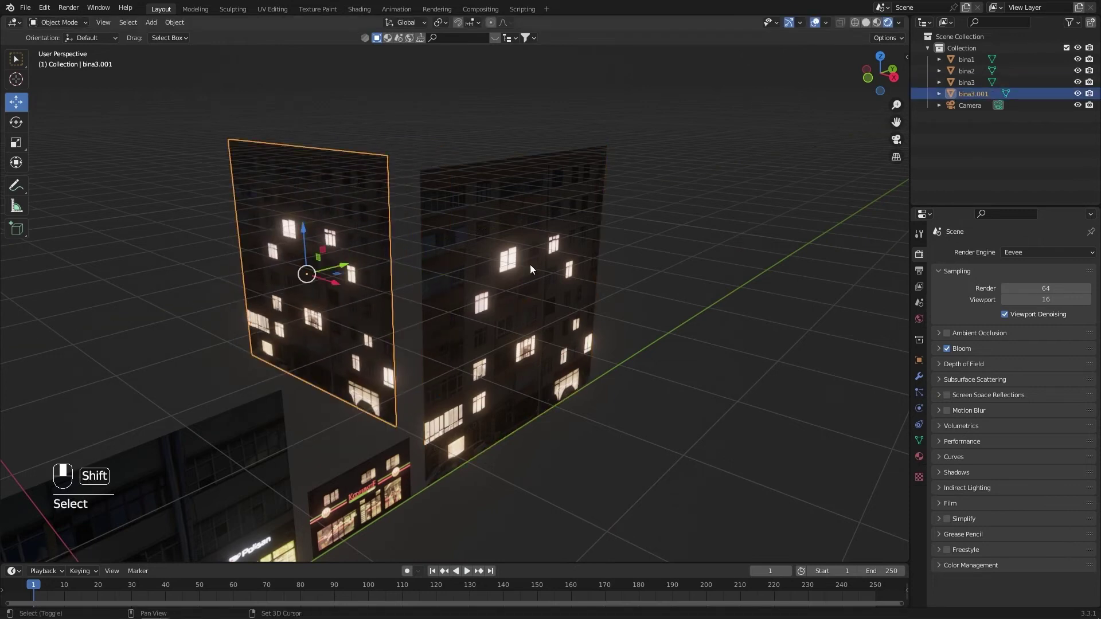
{"action": "left_click", "coordinate": [526, 265]}
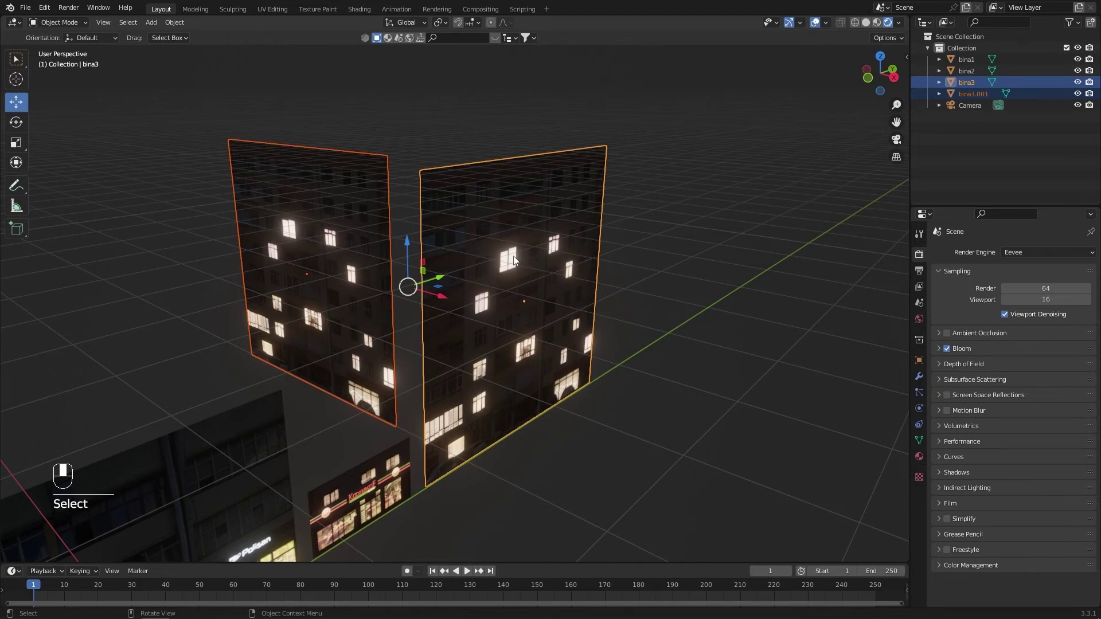
{"action": "left_click_drag", "start_coordinate": [518, 261], "coordinate": [480, 265]}
{"action": "left_click_drag", "start_coordinate": [518, 261], "coordinate": [398, 481]}
{"action": "key", "text": "ctrl+j"}
Step: In Edit Mode snap the second wall face to the edge forming a right-angle corner, then return to Object Mode
{"action": "middle_click", "coordinate": [397, 481]}
{"action": "key", "text": "Tab"}
{"action": "key", "text": "3"}
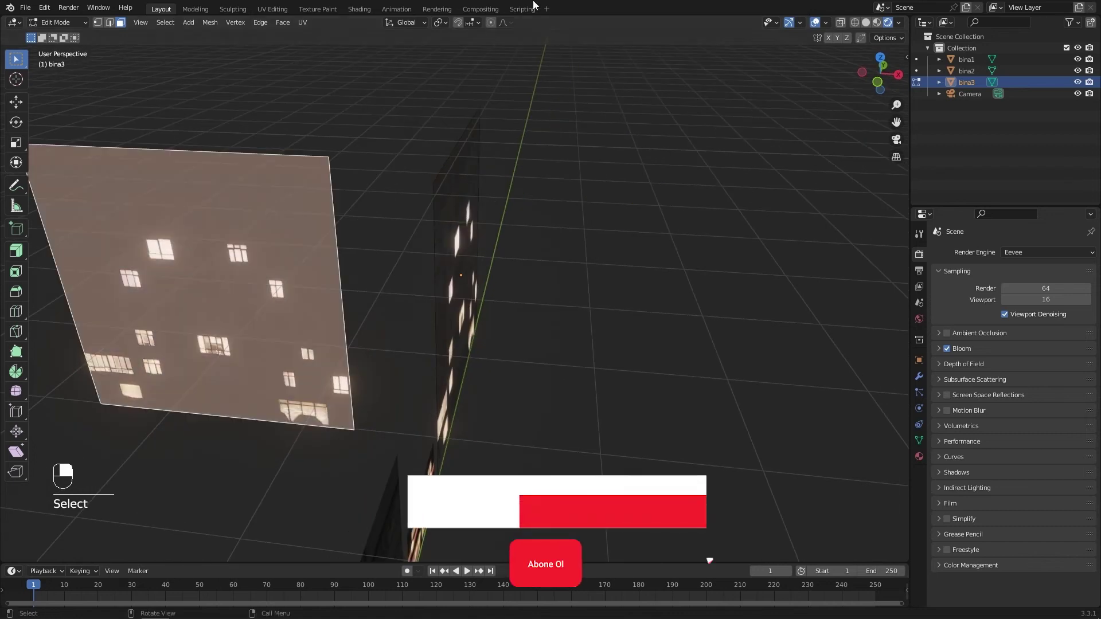
{"action": "left_click_drag", "start_coordinate": [483, 26], "coordinate": [460, 23]}
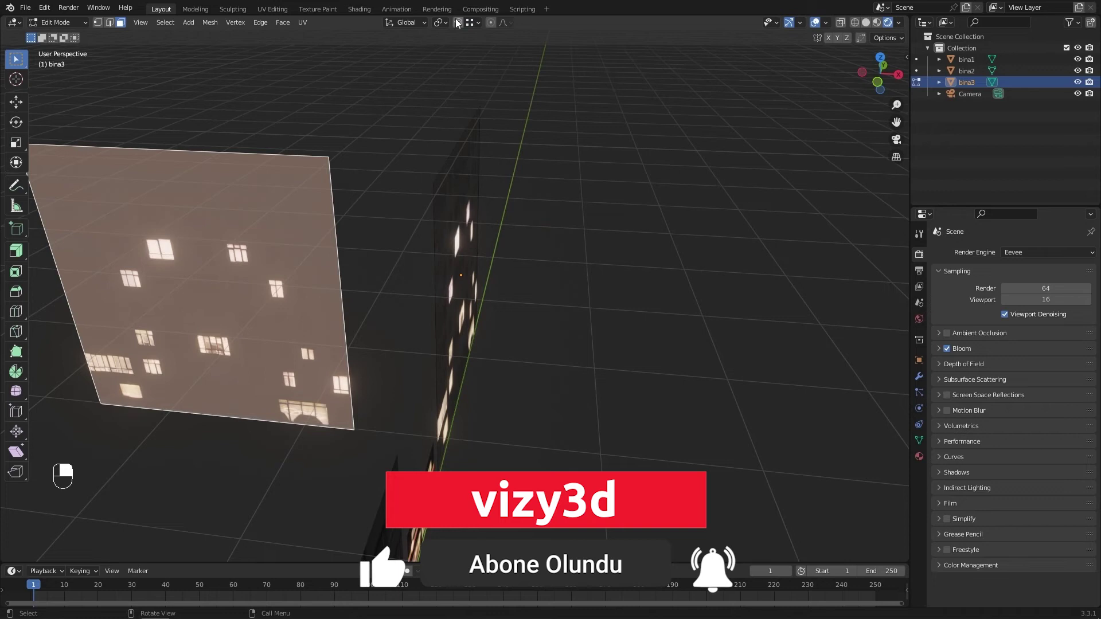
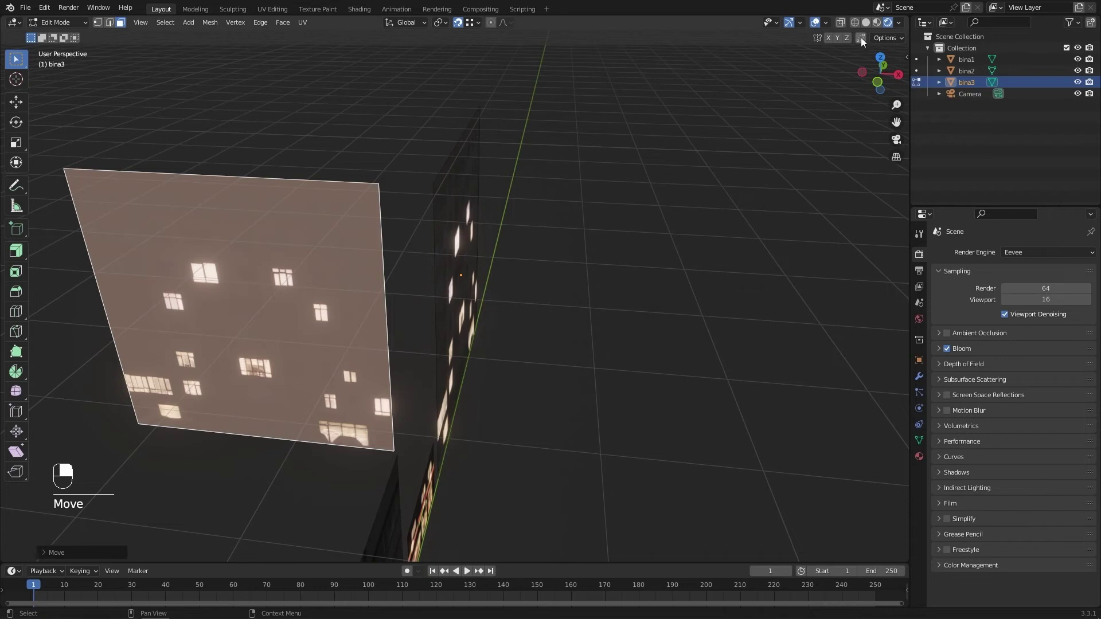
{"action": "middle_click", "coordinate": [865, 42]}
{"action": "right_click", "coordinate": [865, 41]}
{"action": "key", "text": "g"}
{"action": "key", "text": "Tab"}
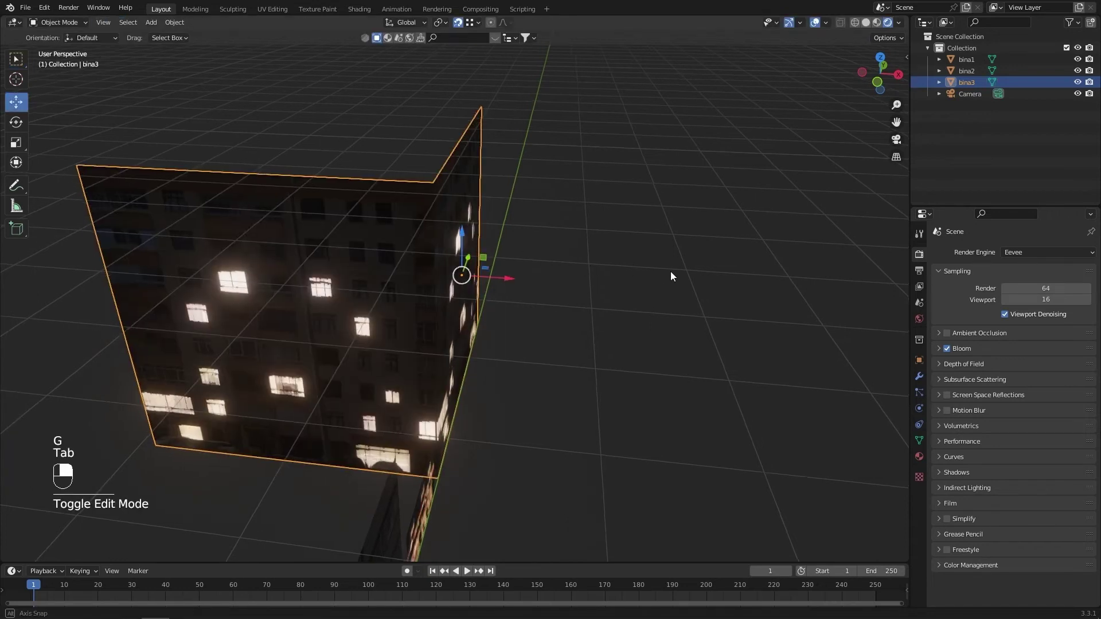
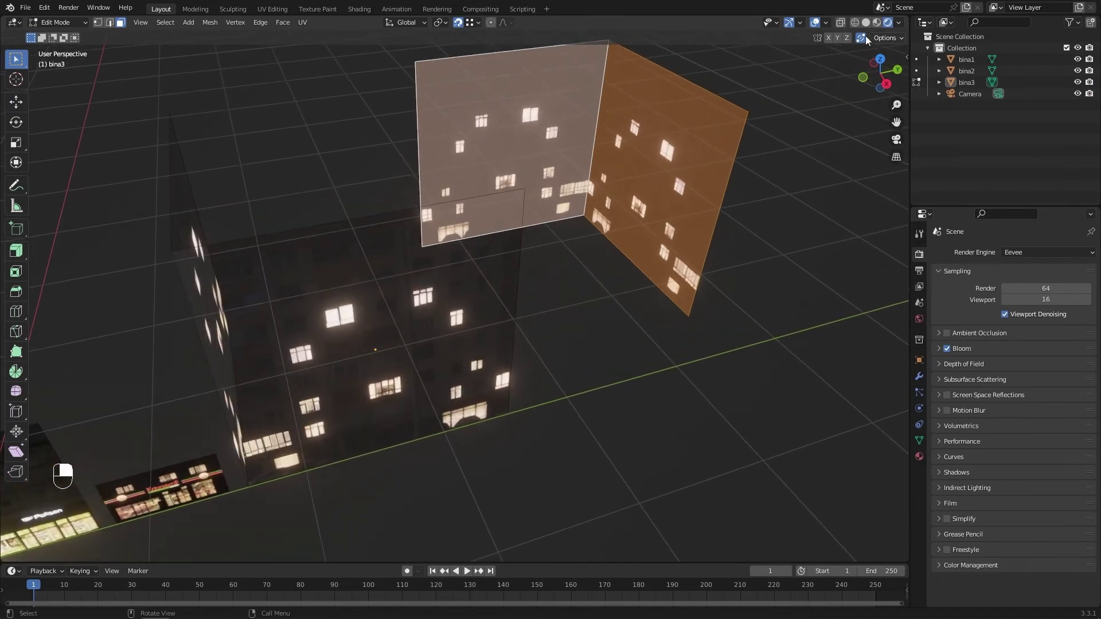
Step: Move the last wall into place to close the four-walled bina3 box and leave Edit Mode
{"action": "key", "text": "g"}
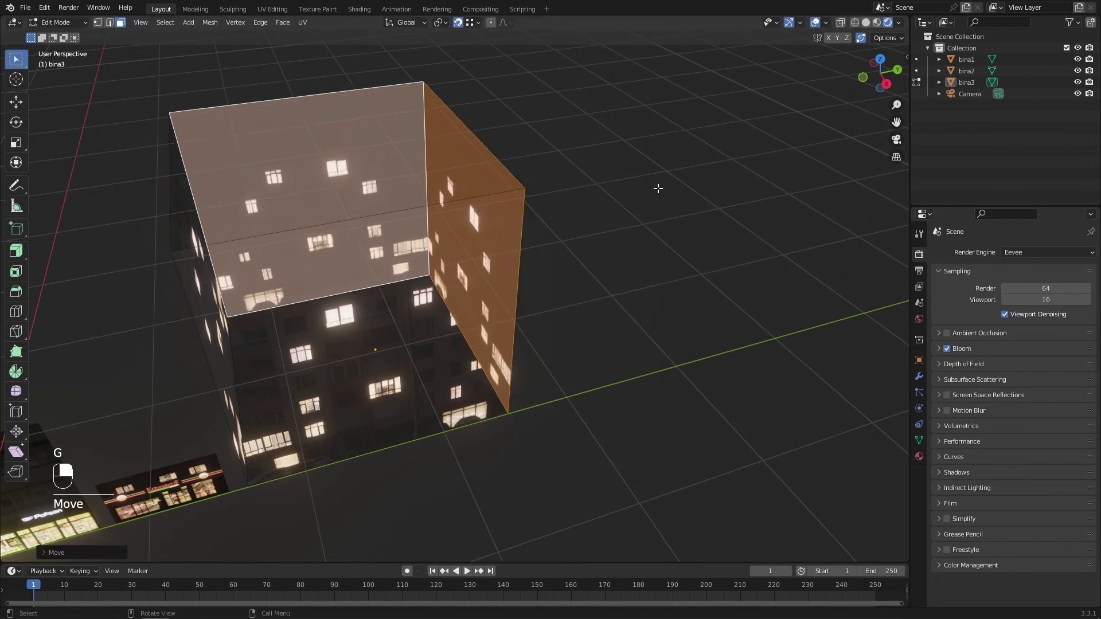
{"action": "key", "text": "Tab"}
{"action": "left_click", "coordinate": [757, 257]}
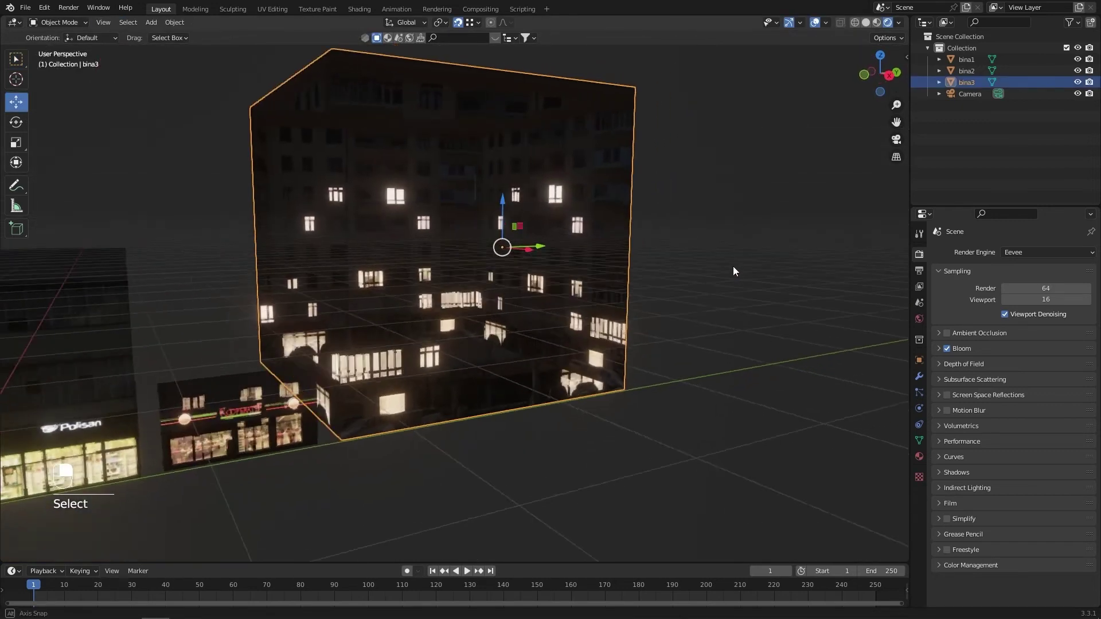
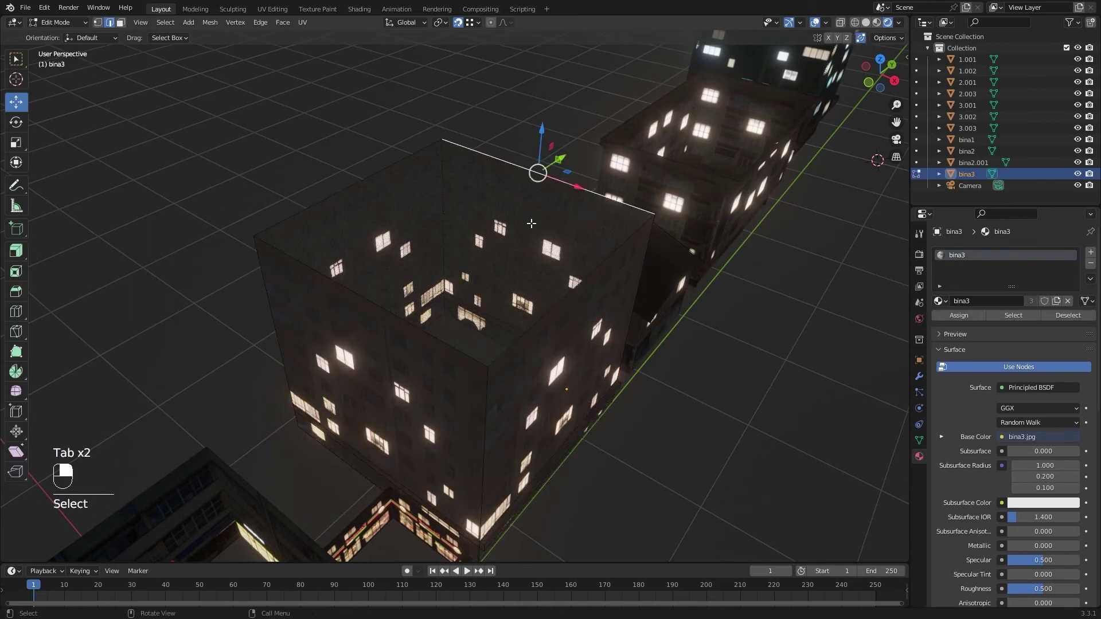
Step: Fill the open top of bina3 with a roof face and give it the new Material.002 slot
{"action": "key", "text": "3"}
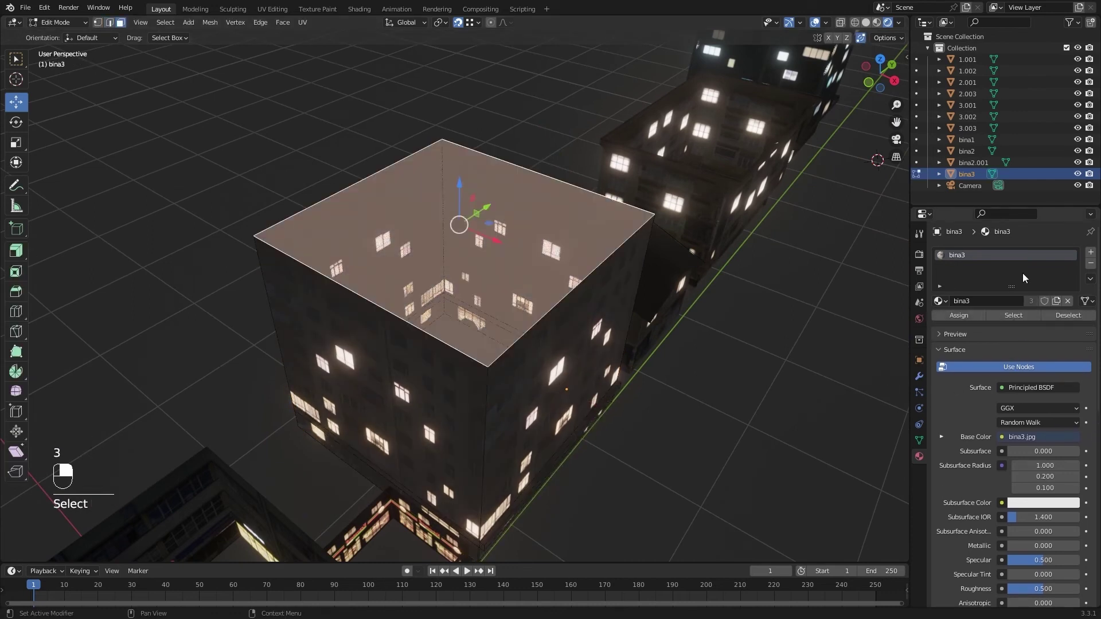
{"action": "left_click_drag", "start_coordinate": [1089, 255], "coordinate": [1062, 445]}
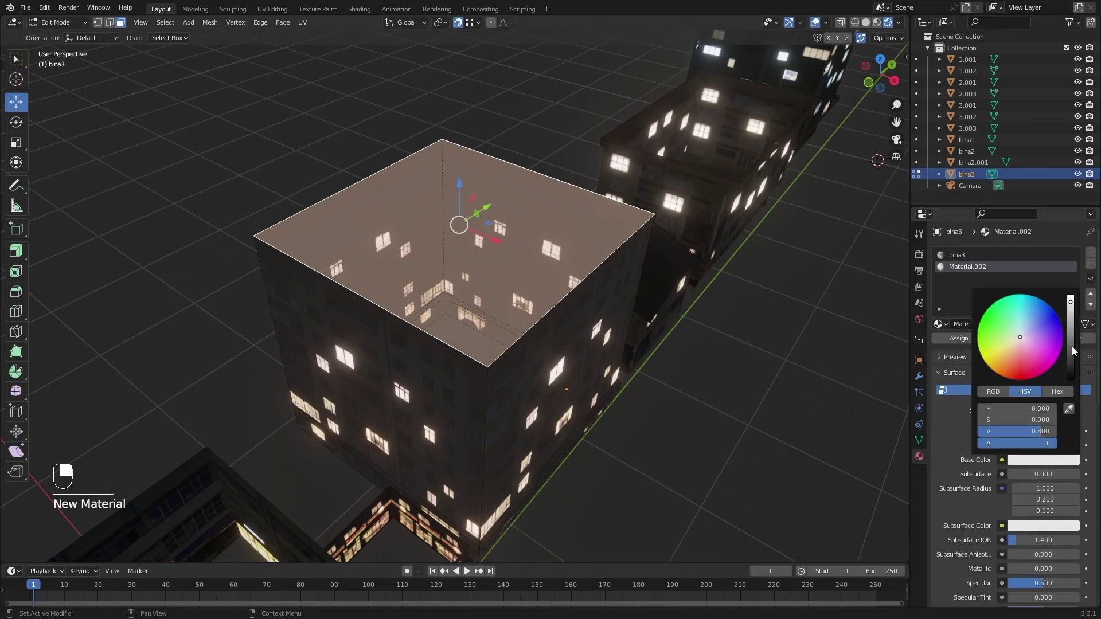
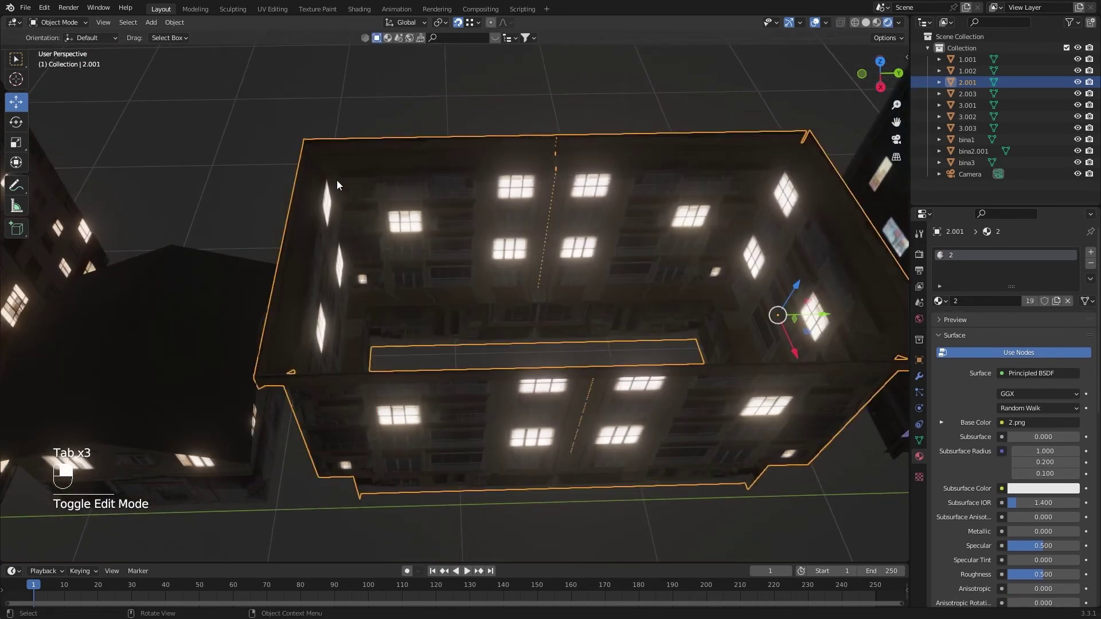
Step: Orbit around the long low building 2.001 to reach its floor and roof faces
{"action": "left_click", "coordinate": [348, 188]}
{"action": "middle_click", "coordinate": [349, 184]}
{"action": "left_click_drag", "start_coordinate": [348, 170], "coordinate": [274, 229]}
{"action": "left_click_drag", "start_coordinate": [273, 229], "coordinate": [346, 256]}
{"action": "left_click_drag", "start_coordinate": [346, 257], "coordinate": [489, 296]}
{"action": "left_click_drag", "start_coordinate": [489, 296], "coordinate": [517, 315]}
{"action": "left_click_drag", "start_coordinate": [517, 316], "coordinate": [522, 356]}
Step: Select building 2.001's floor faces and add a second material slot for the plain roof material
{"action": "key", "text": "shift+a"}
{"action": "left_click_drag", "start_coordinate": [522, 356], "coordinate": [1093, 253]}
{"action": "key", "text": "ctrl+j"}
{"action": "key", "text": "Tab"}
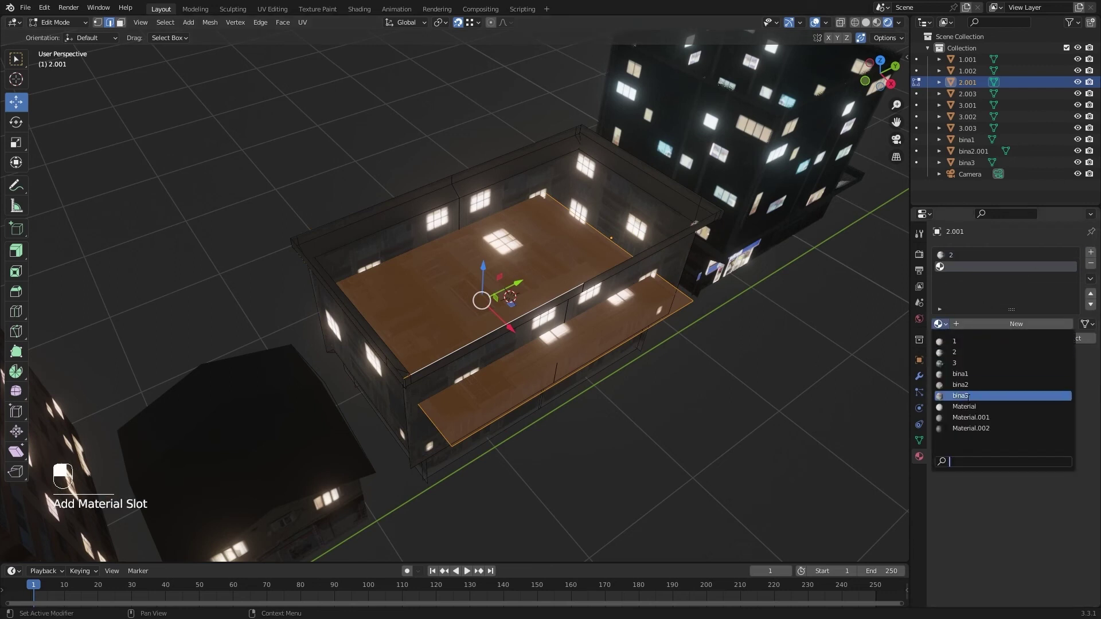
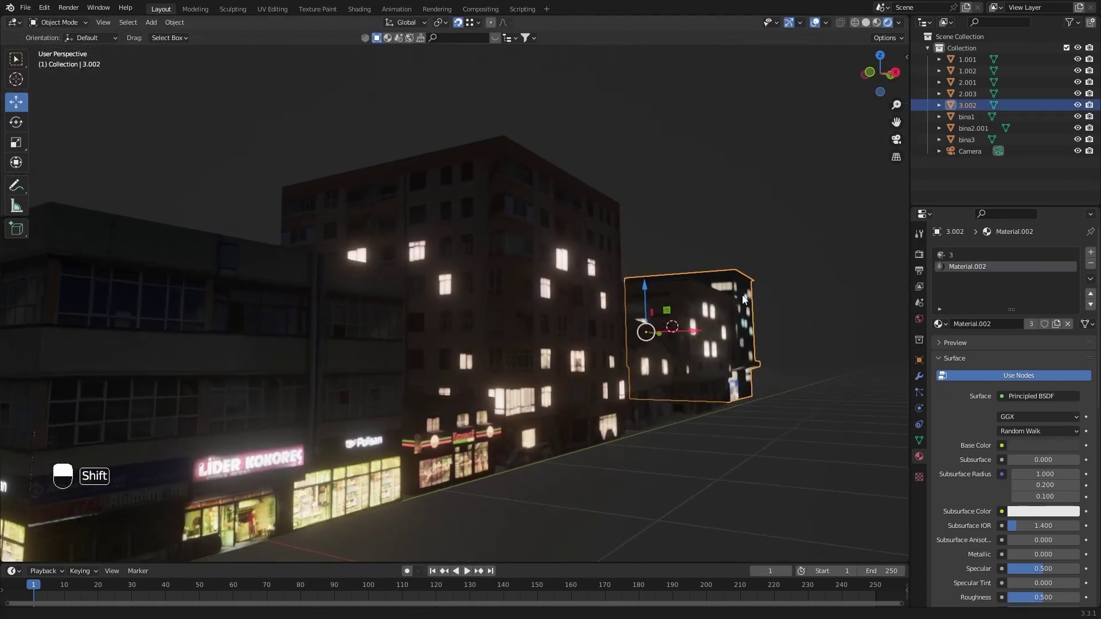
Step: Aim the camera at the street of lit shop fronts and switch to camera view with Numpad 0
{"action": "left_click_drag", "start_coordinate": [759, 309], "coordinate": [630, 258]}
{"action": "left_click_drag", "start_coordinate": [630, 258], "coordinate": [593, 338]}
{"action": "left_click_drag", "start_coordinate": [742, 260], "coordinate": [753, 222]}
{"action": "left_click_drag", "start_coordinate": [742, 260], "coordinate": [747, 241]}
{"action": "left_click_drag", "start_coordinate": [753, 216], "coordinate": [582, 331]}
{"action": "left_click_drag", "start_coordinate": [667, 289], "coordinate": [845, 201]}
{"action": "key", "text": "KP_0"}
Step: Adjust the view in the sidebar and add a Cube mesh in front of the shopfront
{"action": "key", "text": "n"}
{"action": "middle_click", "coordinate": [845, 200]}
{"action": "left_click", "coordinate": [843, 199]}
{"action": "middle_click", "coordinate": [379, 307]}
{"action": "left_click_drag", "start_coordinate": [394, 312], "coordinate": [480, 403]}
{"action": "key", "text": "shift+a"}
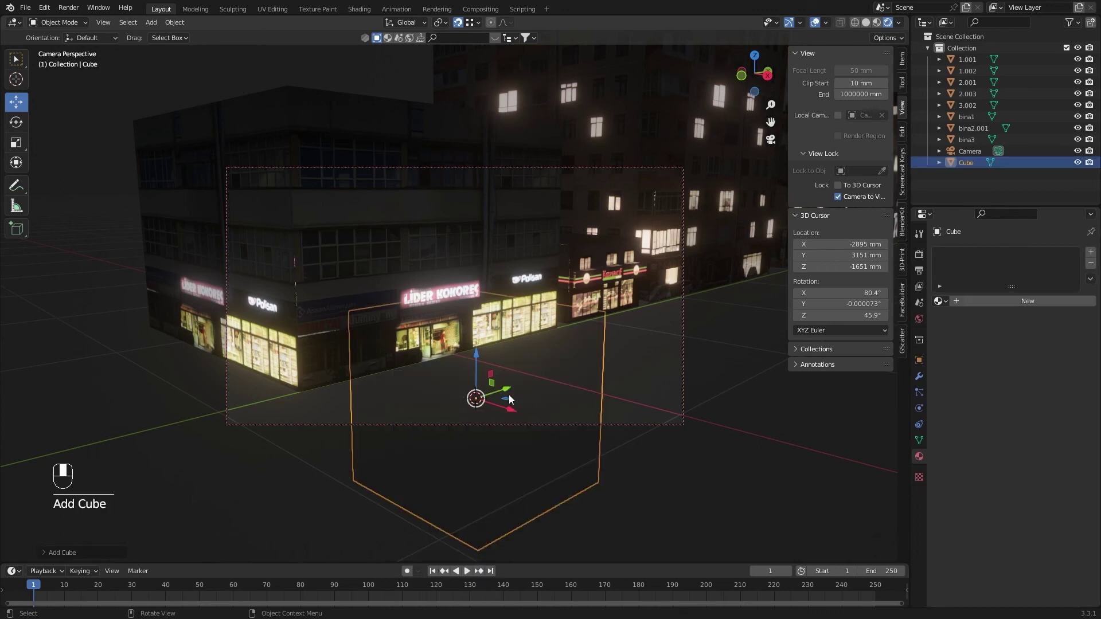
Step: Move the cube in front of the Lider Kokoreç shopfront and frame it in the camera view
{"action": "left_click_drag", "start_coordinate": [480, 358], "coordinate": [637, 392]}
{"action": "key", "text": "KP_0"}
{"action": "key", "text": "KP_Decimal"}
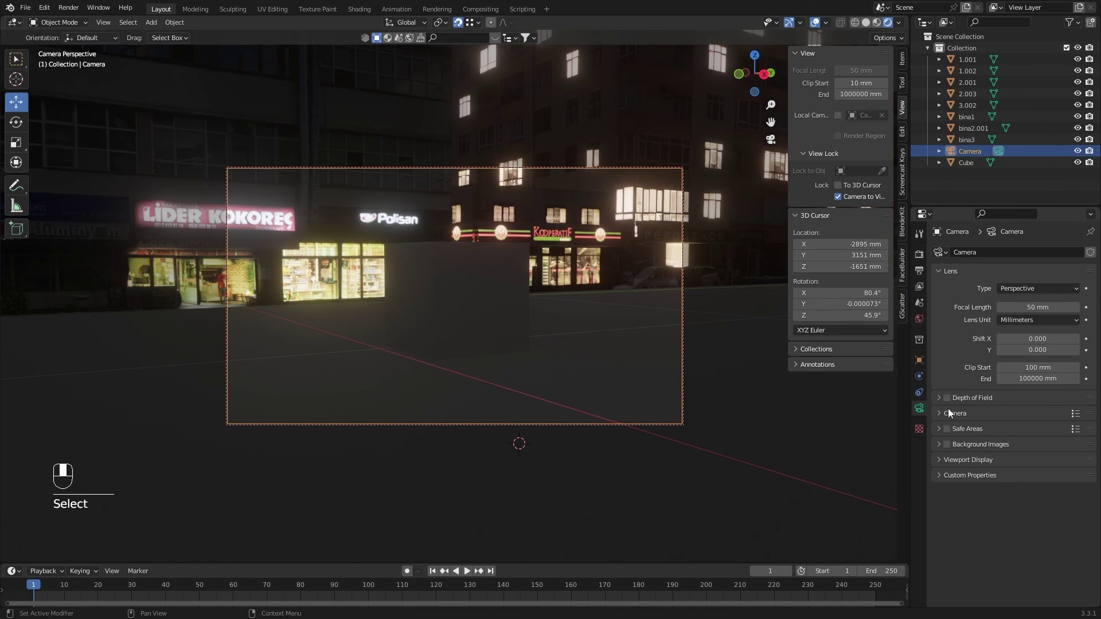
Step: Enable Depth of Field on the camera with the Cube as focus object, blurring the shops
{"action": "left_click", "coordinate": [952, 403]}
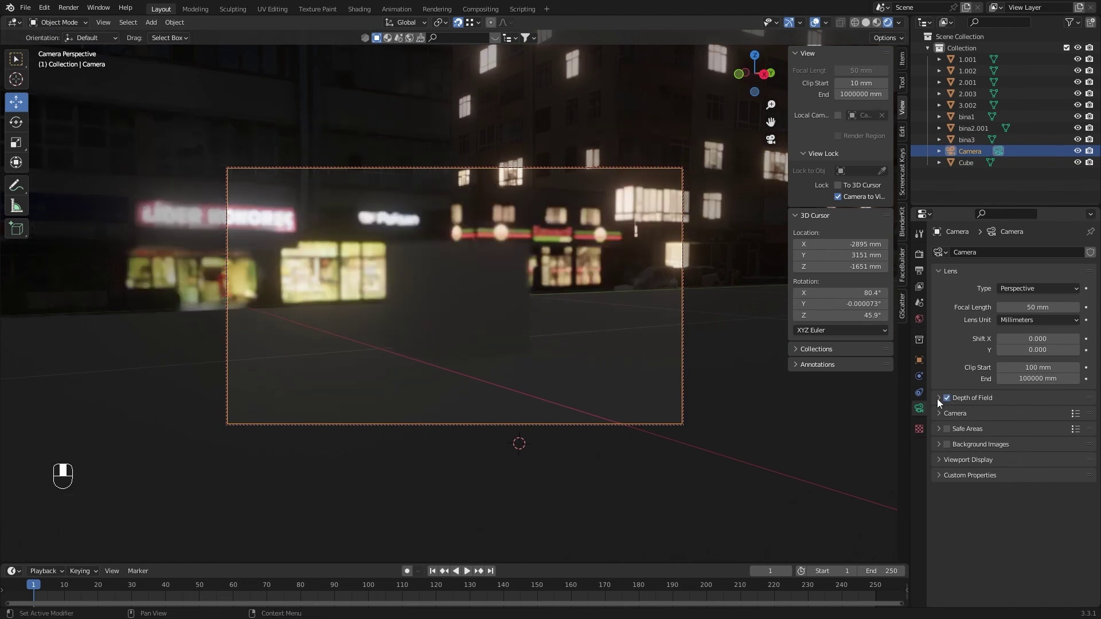
{"action": "left_click_drag", "start_coordinate": [940, 402], "coordinate": [1076, 421]}
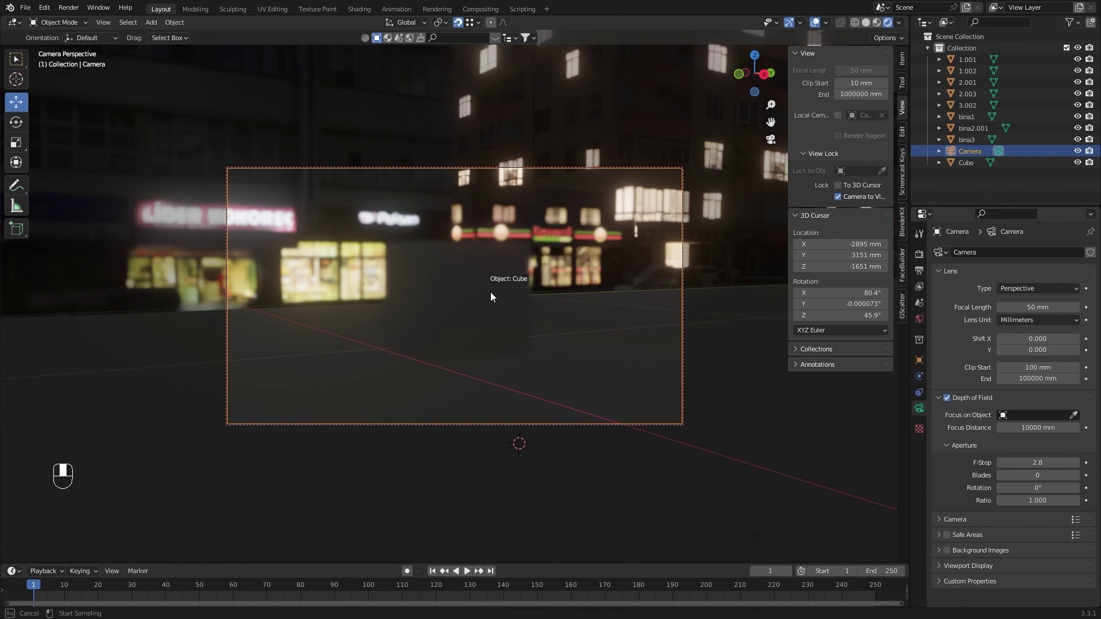